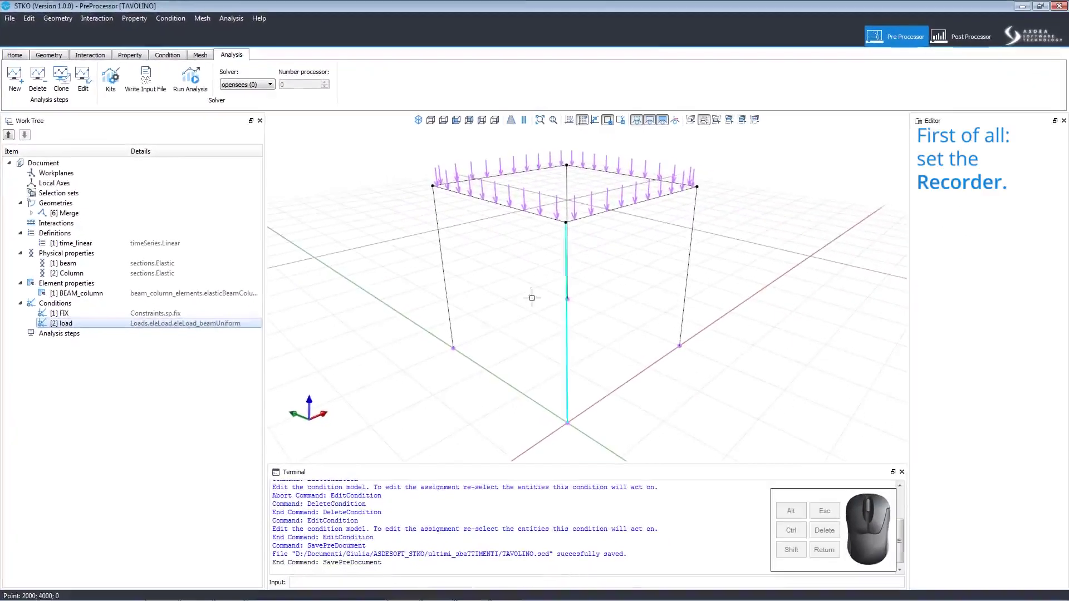
Create a new analysis step using the MPCORecorder model and name the recorder REC1.
left_click(434, 188)
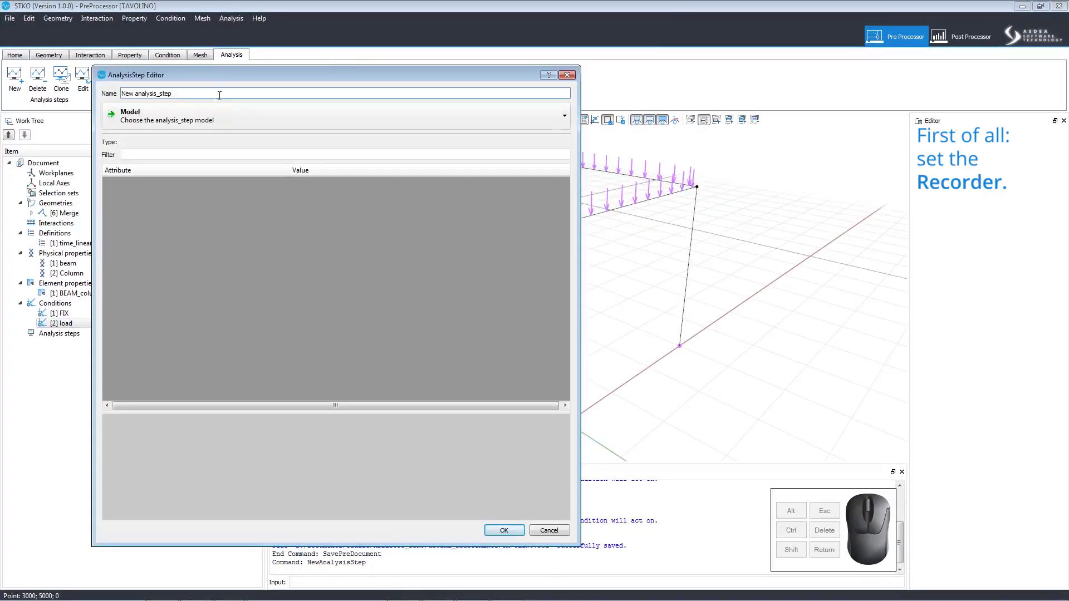
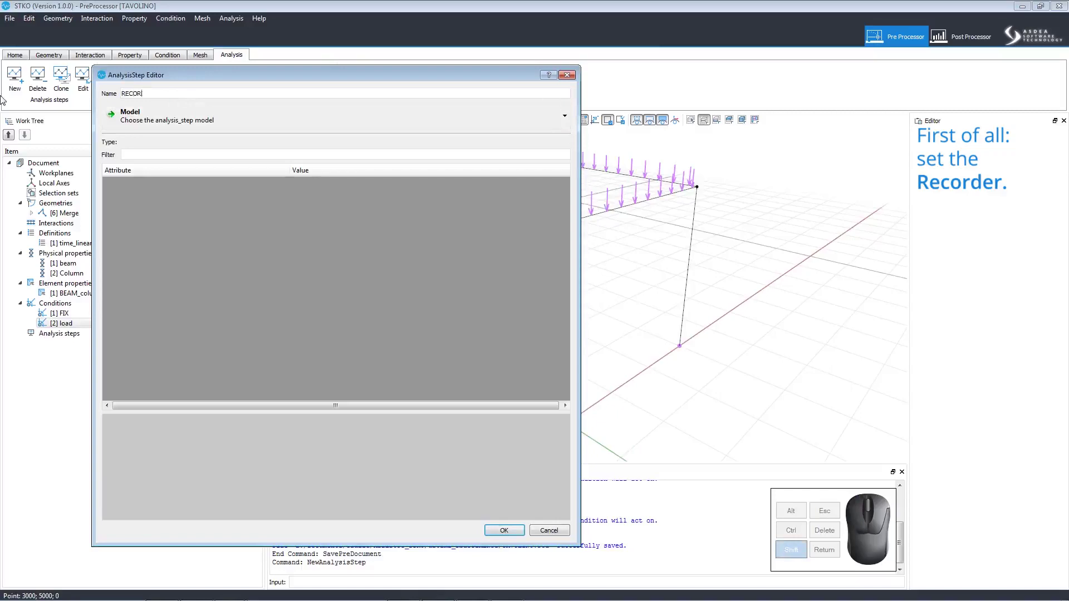
left_click(177, 116)
left_click(227, 181)
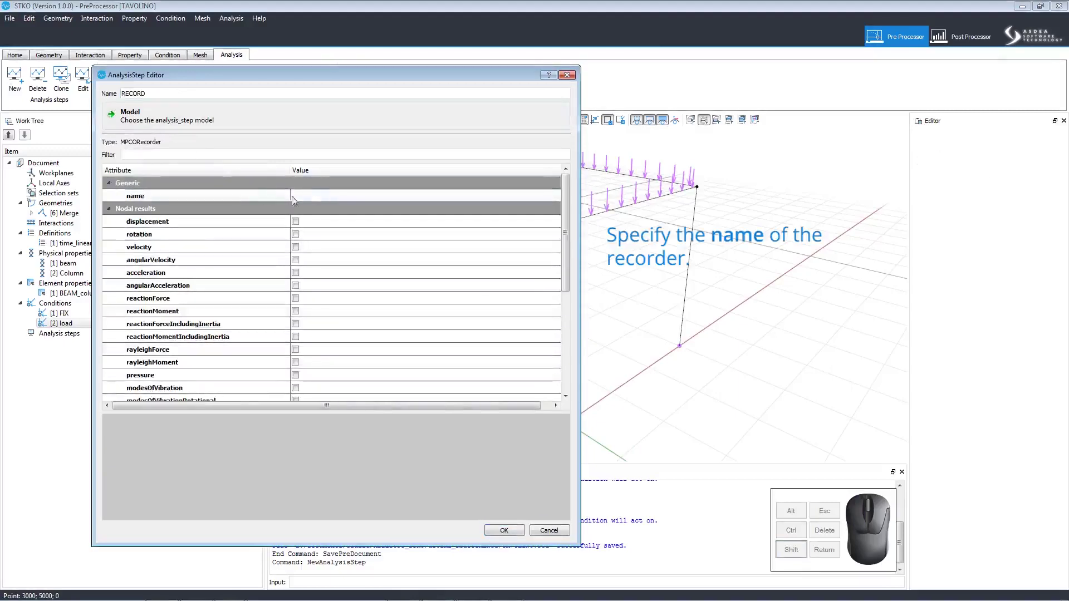
left_click(316, 194)
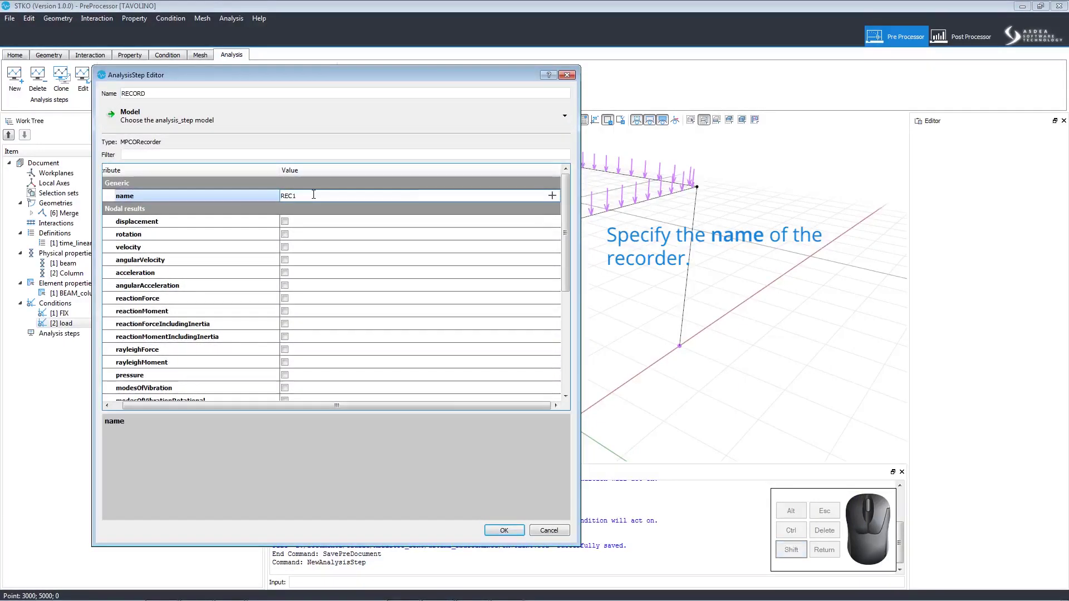
Record nodal displacement, rotation, reaction forces and reaction moments.
left_click(300, 228)
left_click(298, 236)
left_click(291, 317)
left_click(290, 305)
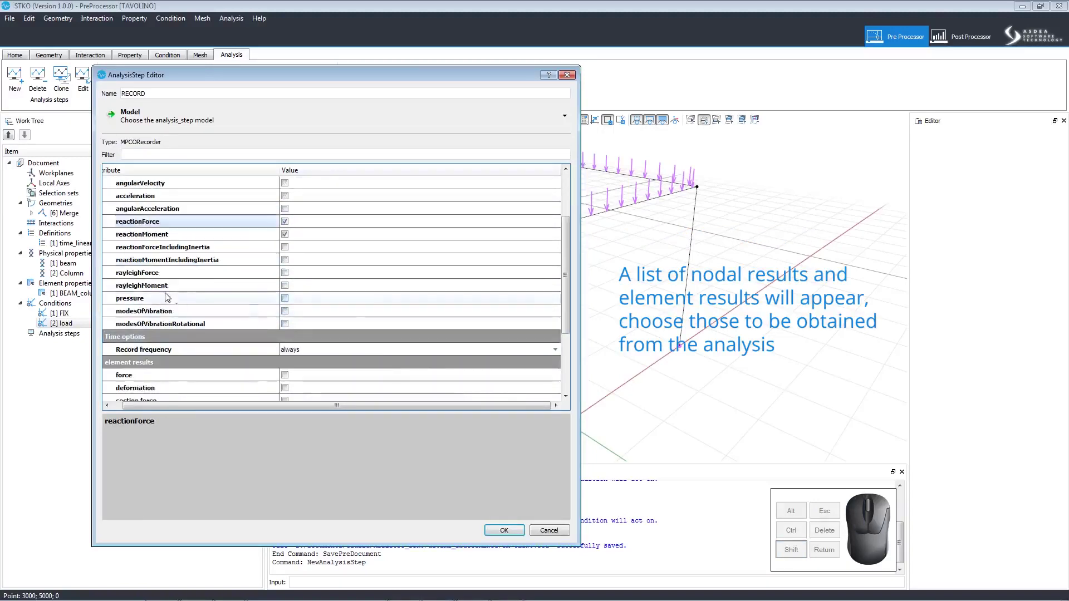
Record the element results: force, deformation, section and material results.
left_click(286, 339)
left_click(288, 350)
left_click(295, 370)
left_click(295, 375)
left_click(300, 365)
left_click(296, 356)
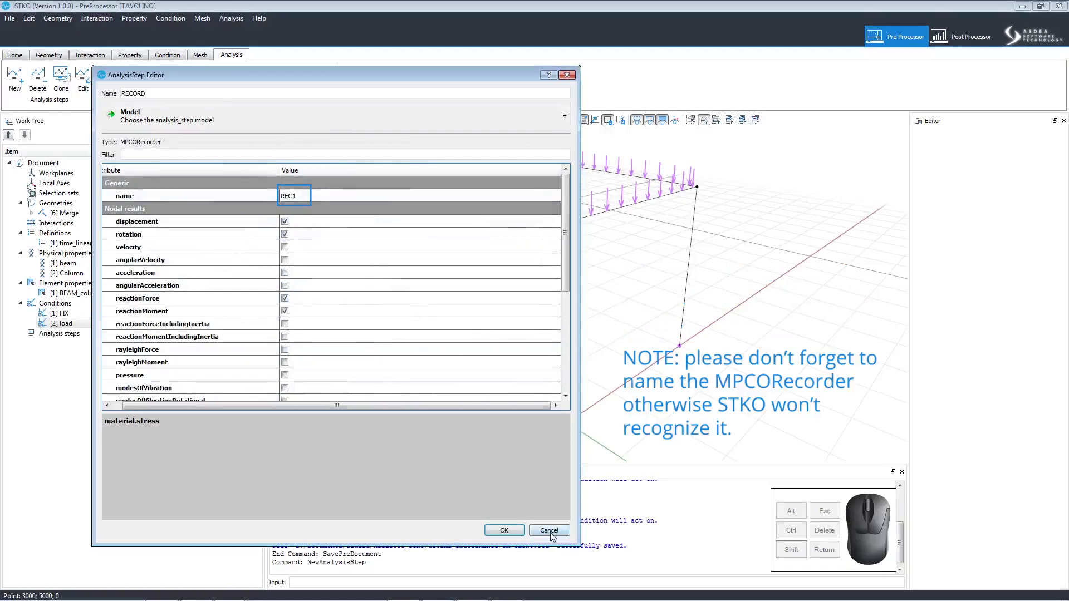
Confirm the RECORD step and create a new step PAT_constr as a constraint pattern.
left_click(521, 534)
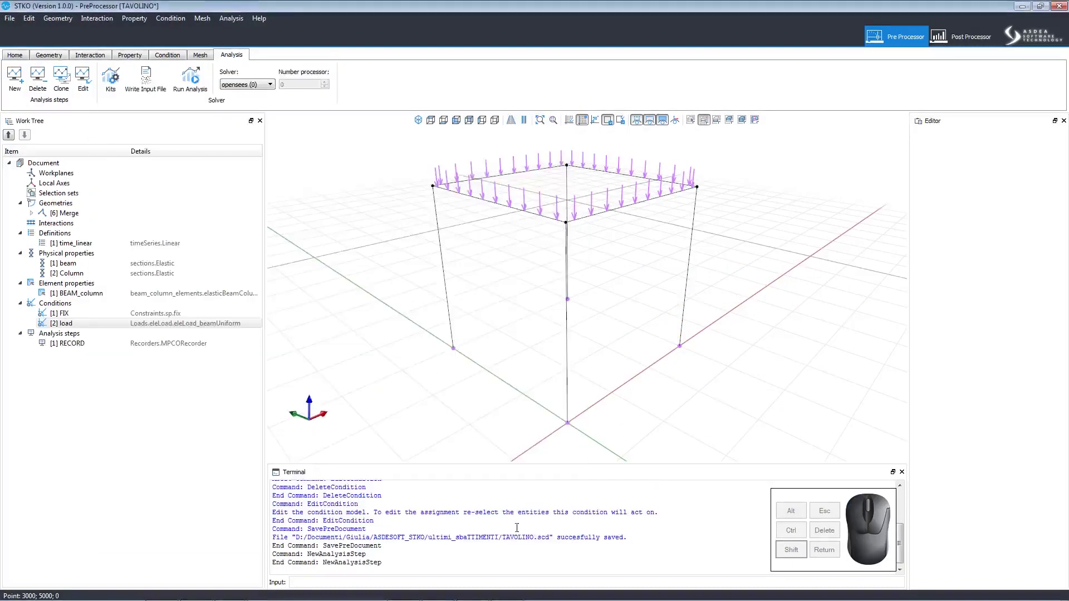
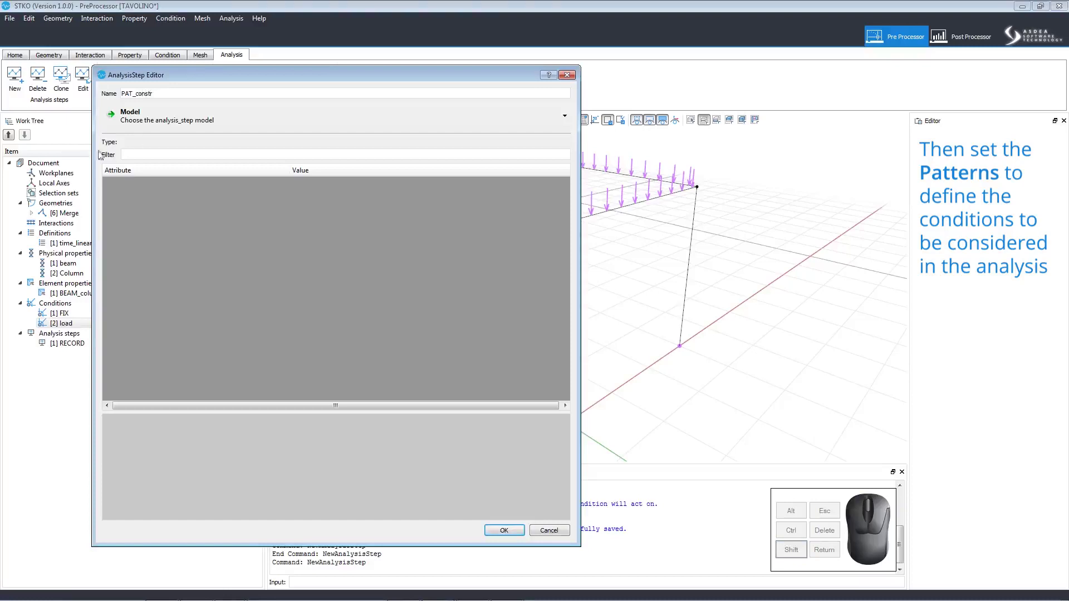
left_click(141, 121)
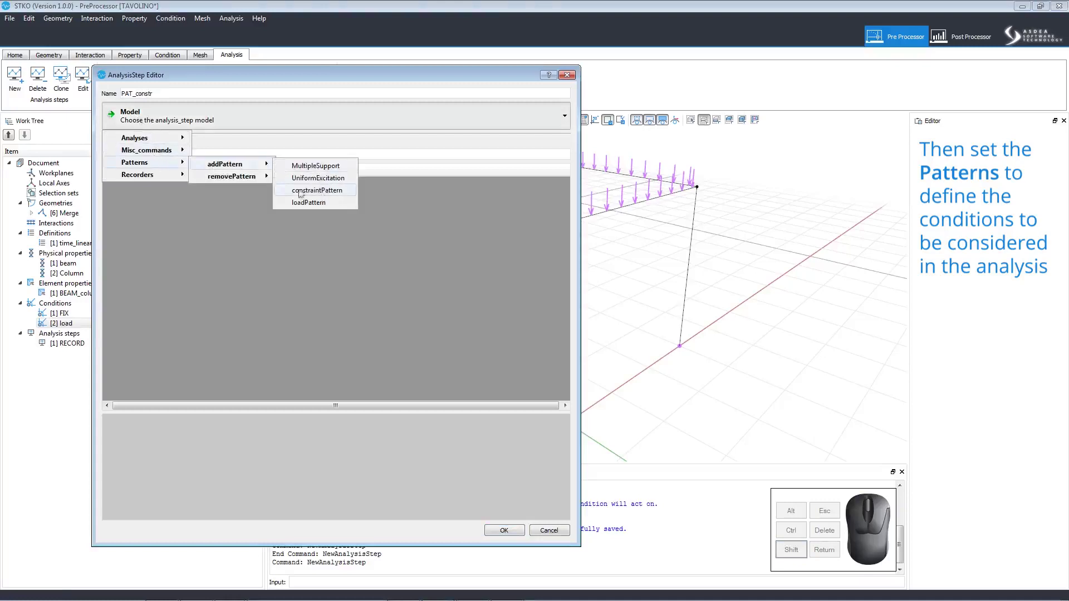
left_click(337, 195)
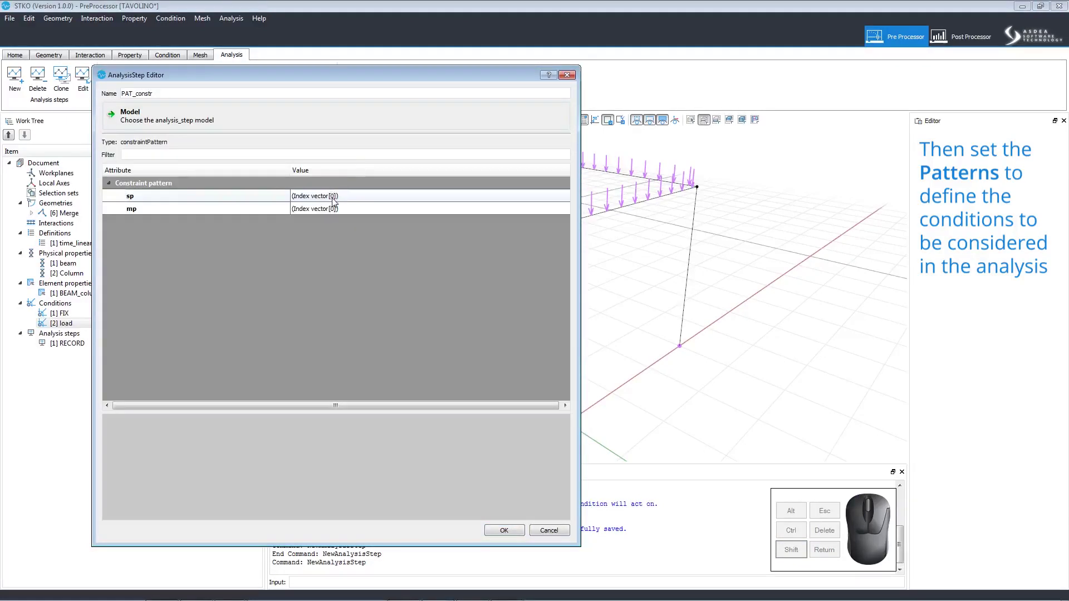
left_click(336, 200)
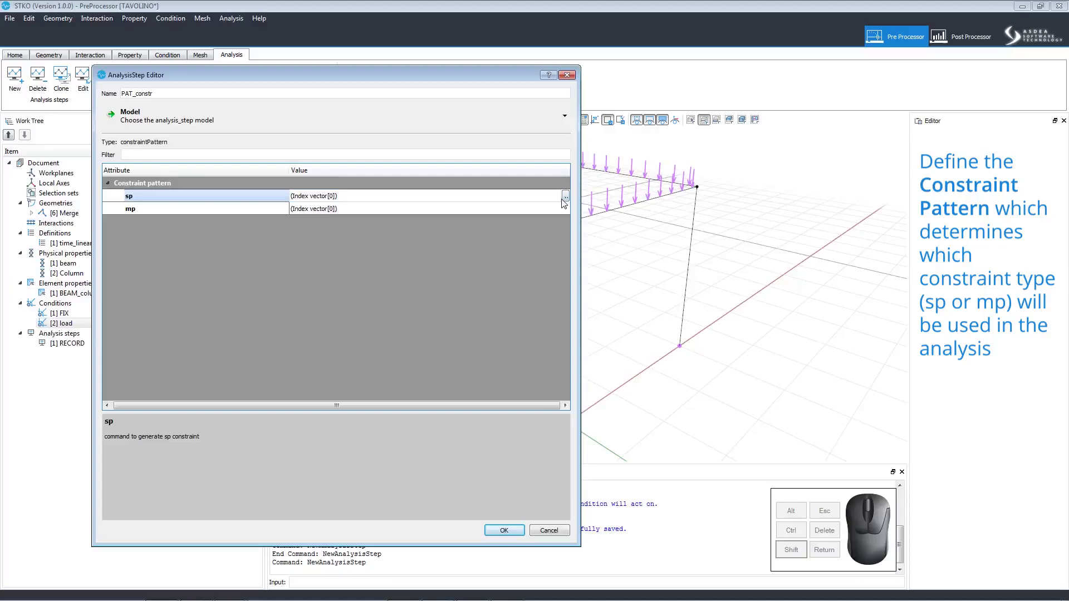
Set the sp constraint list to [1] FIX and create the PAT_constr step.
left_click(570, 199)
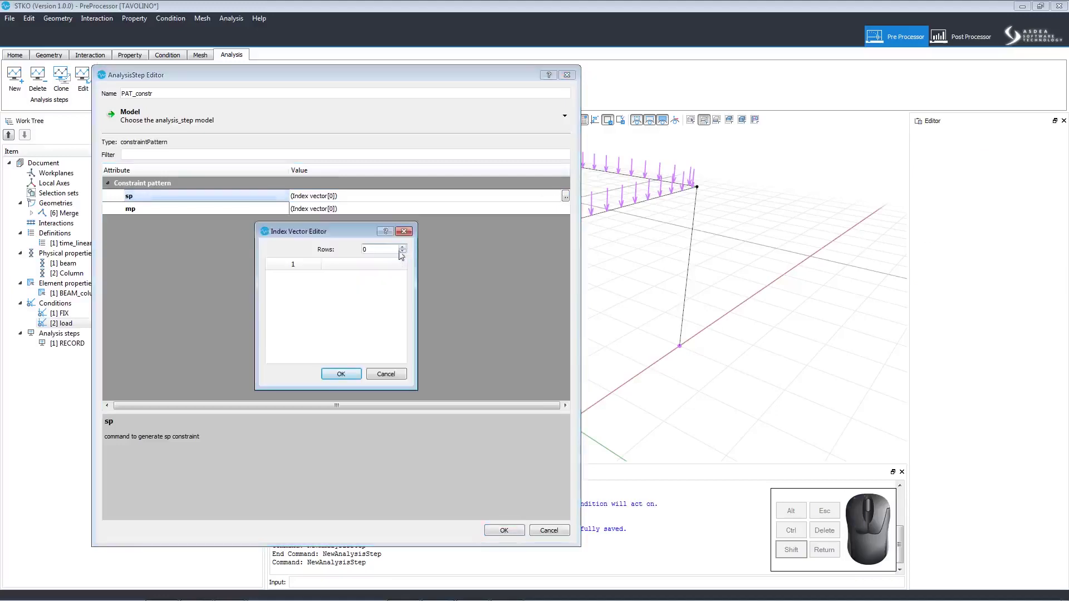
left_click(128, 195)
left_click(310, 287)
left_click(307, 300)
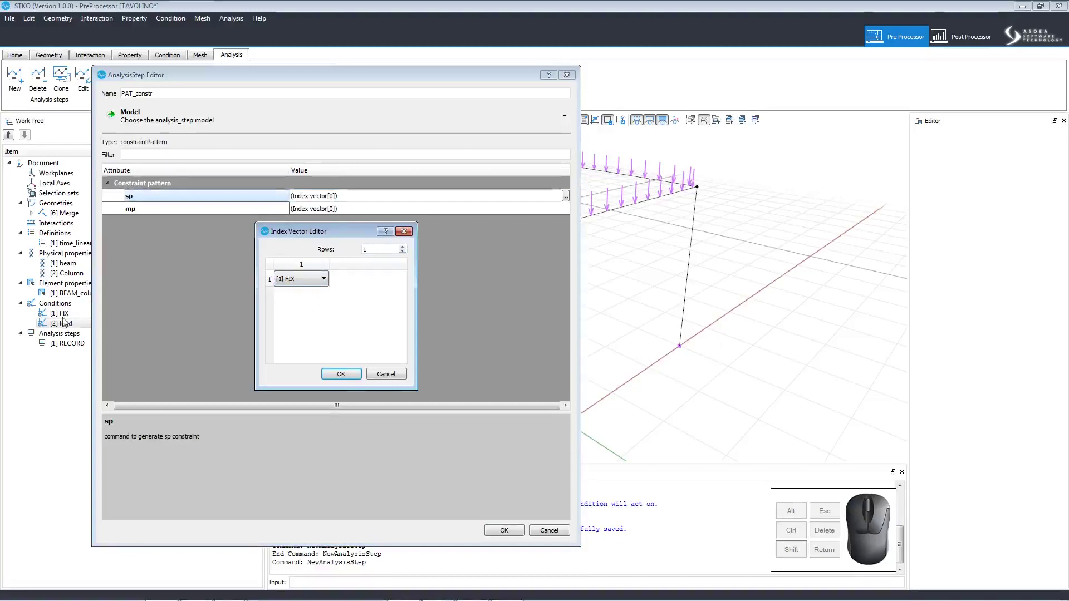
left_click(340, 375)
left_click(519, 533)
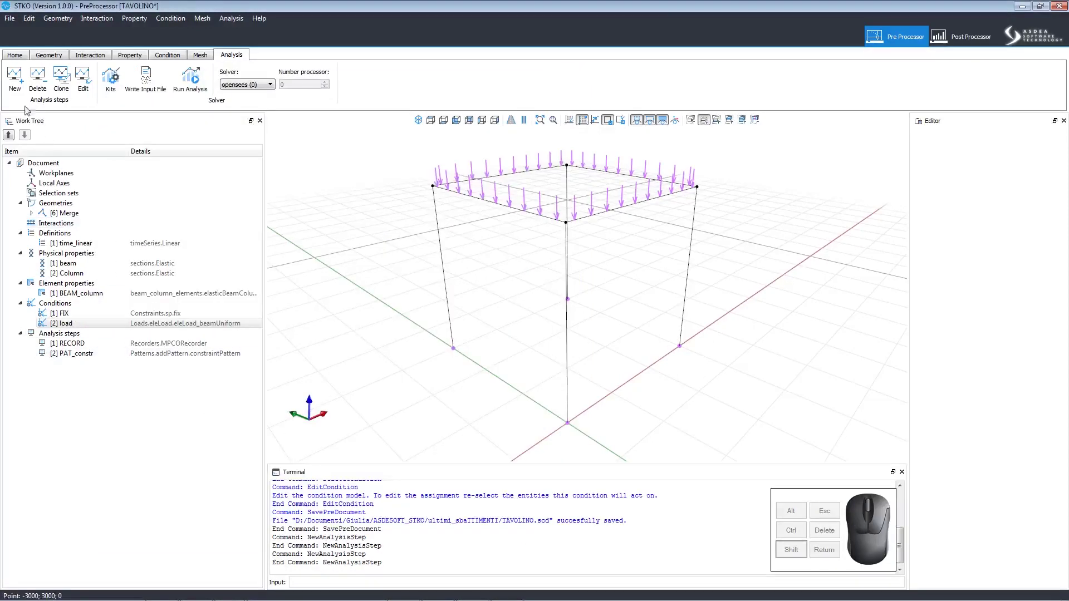
Create a load pattern step PAT_load using the time_linear time series.
left_click(27, 92)
left_click(192, 93)
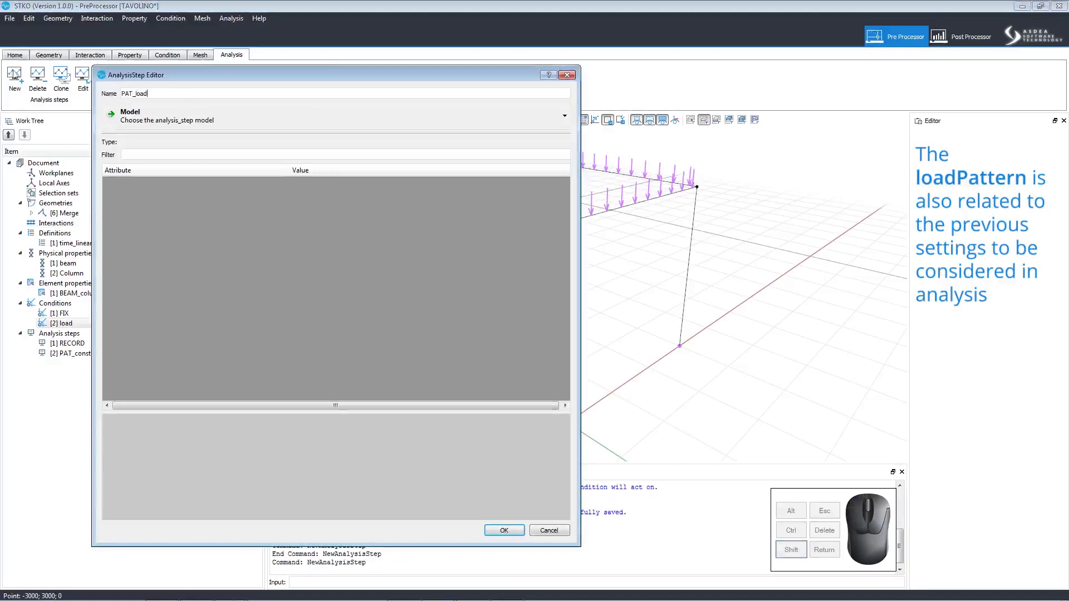
left_click(183, 121)
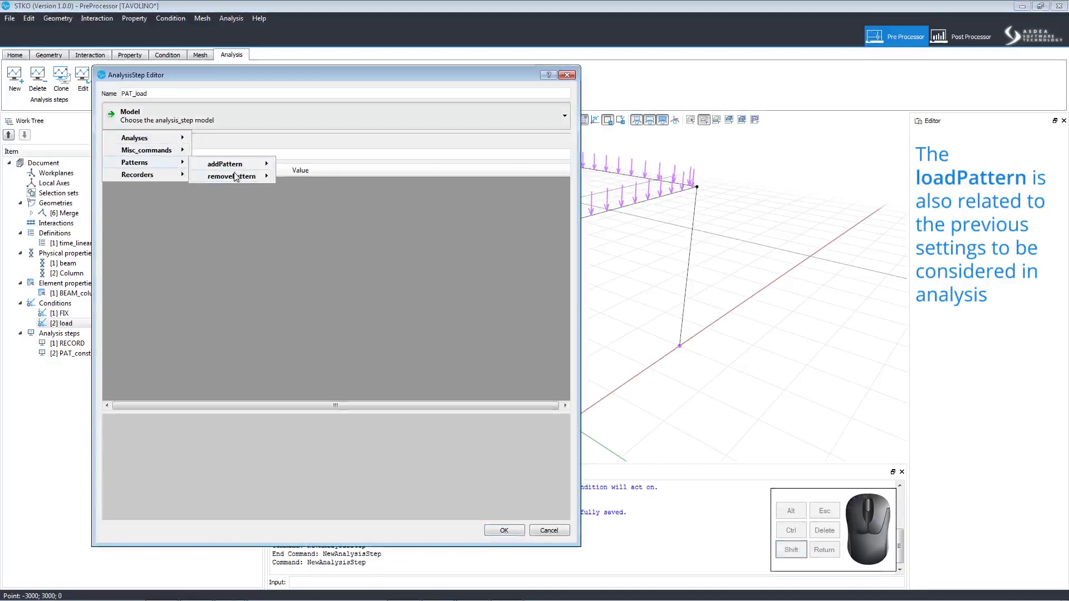
left_click(316, 207)
left_click(320, 203)
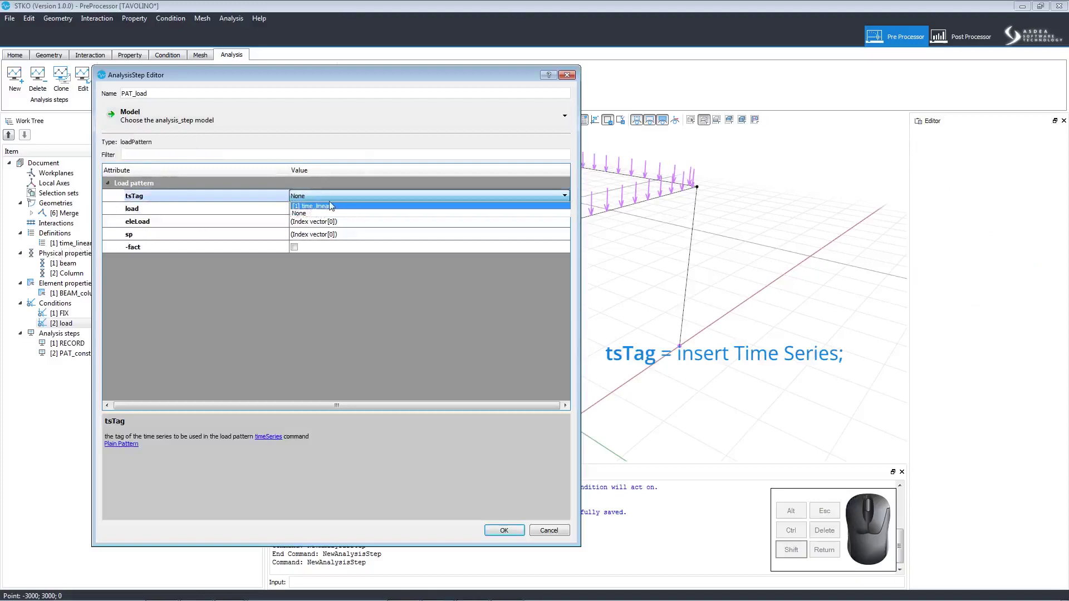
left_click(334, 207)
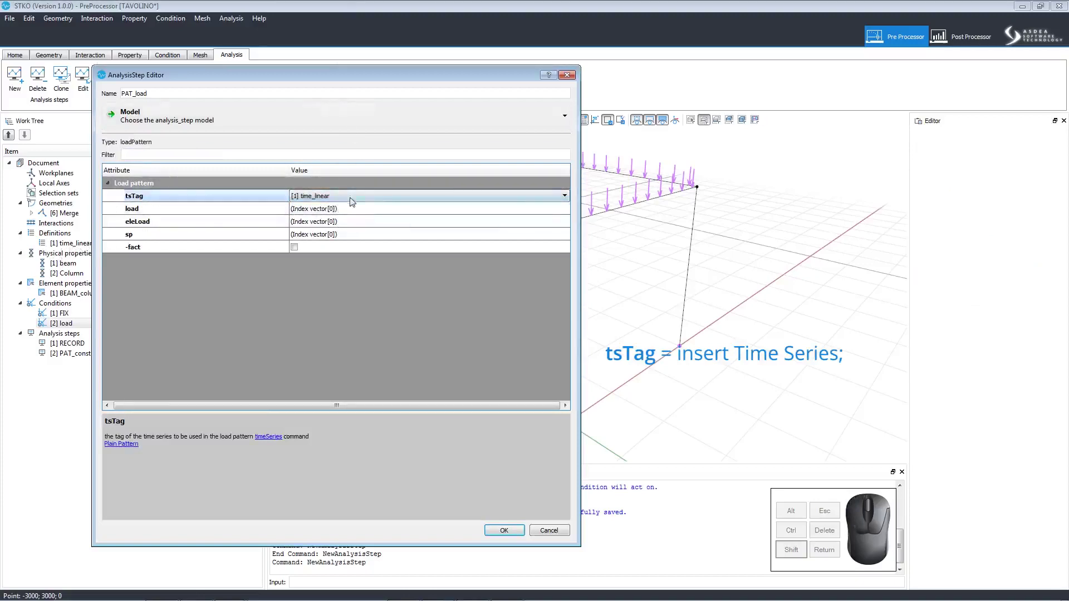
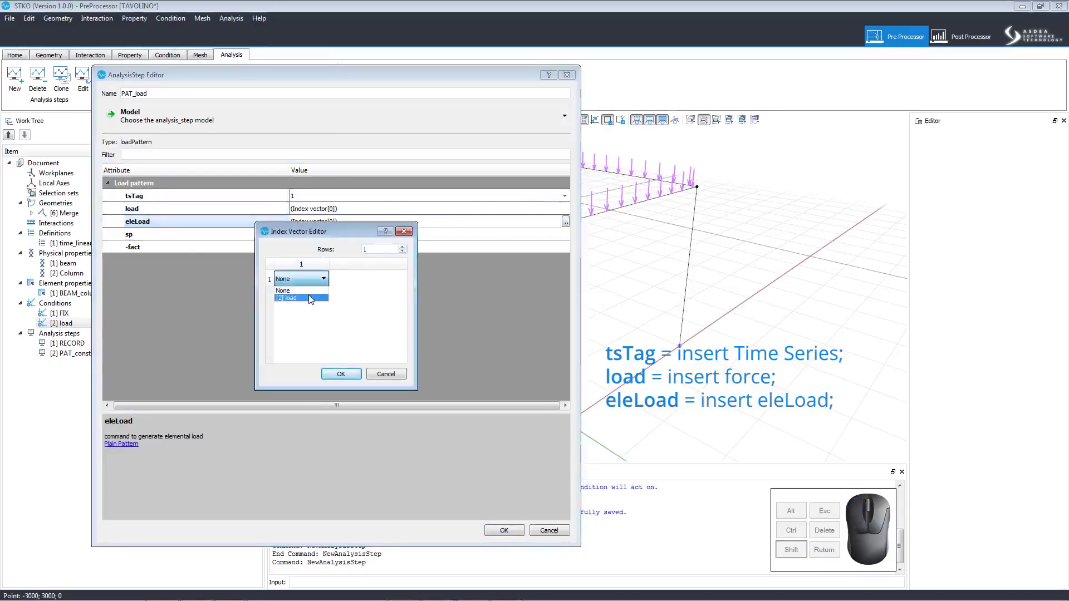
Set eleLoad to the load condition [2] and create the PAT_load step.
left_click(314, 299)
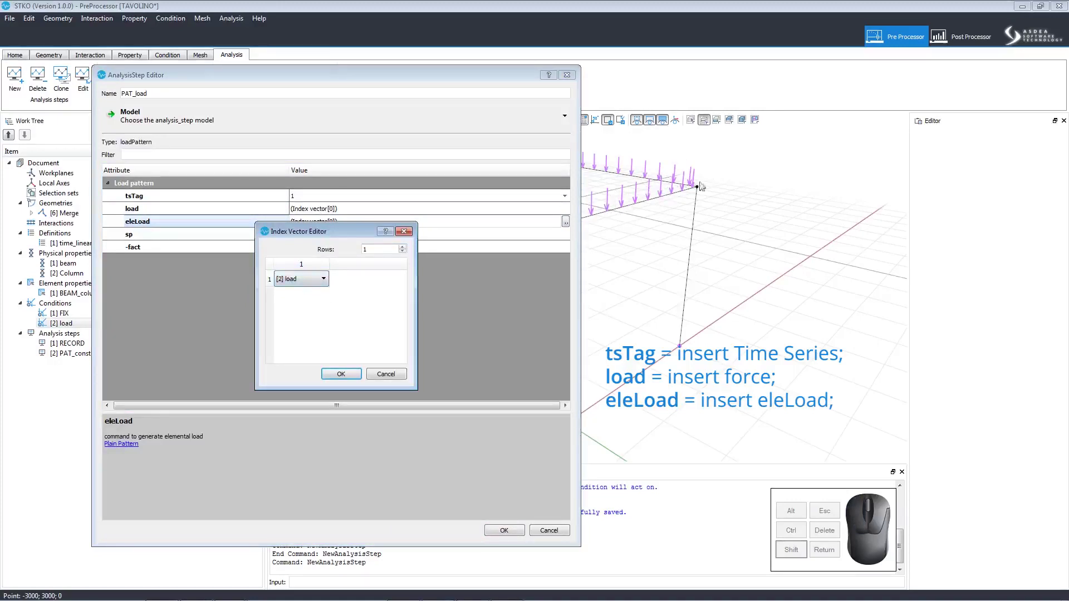
left_click(335, 374)
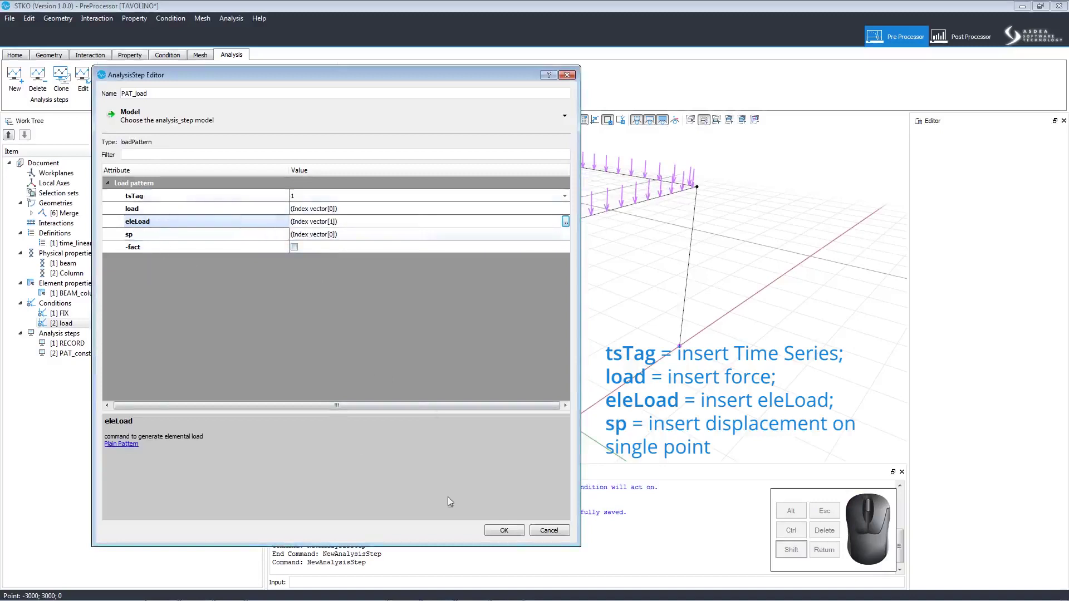
left_click(513, 534)
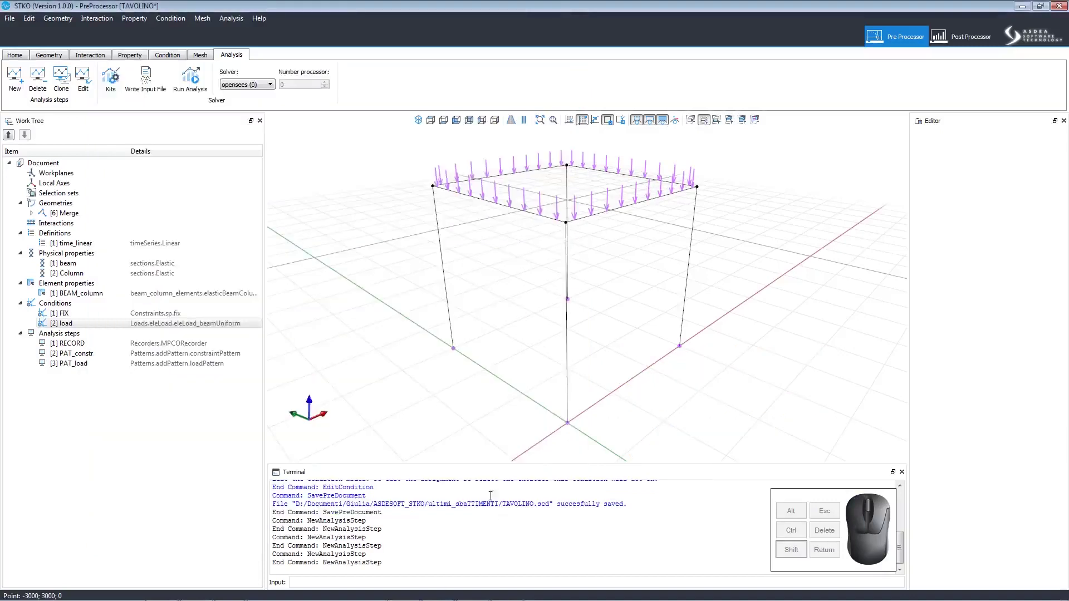
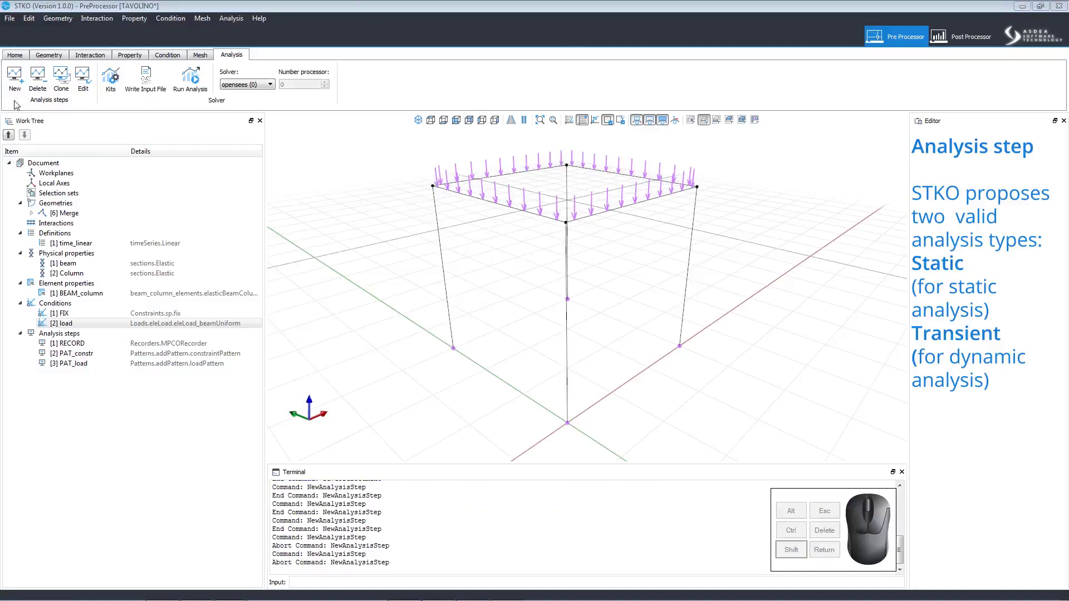
Start a new analysis step and select its default name for renaming to STEP-1.
left_click(20, 91)
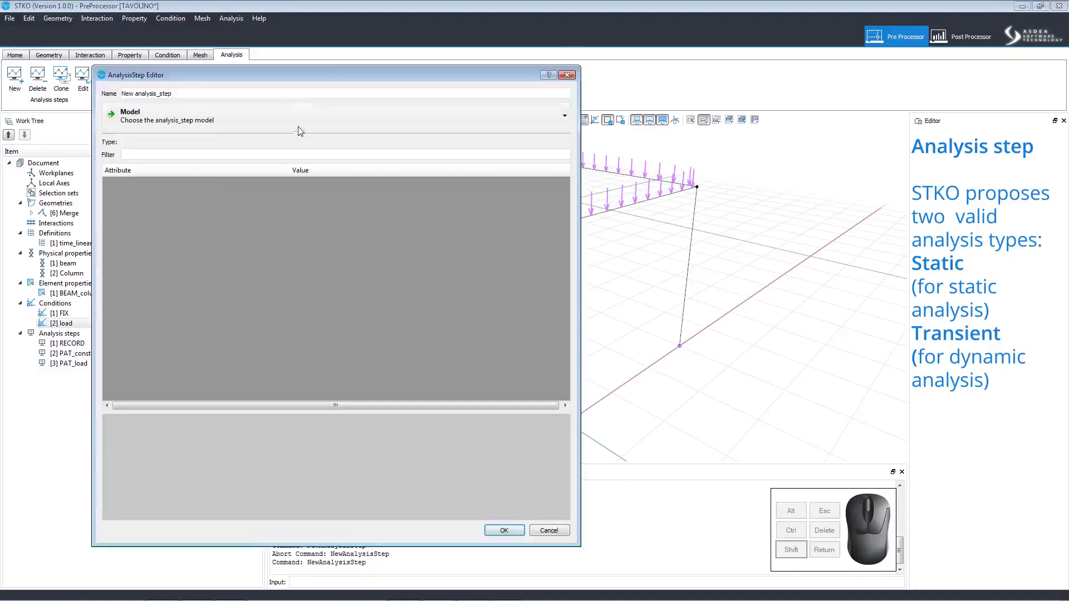
left_click(290, 94)
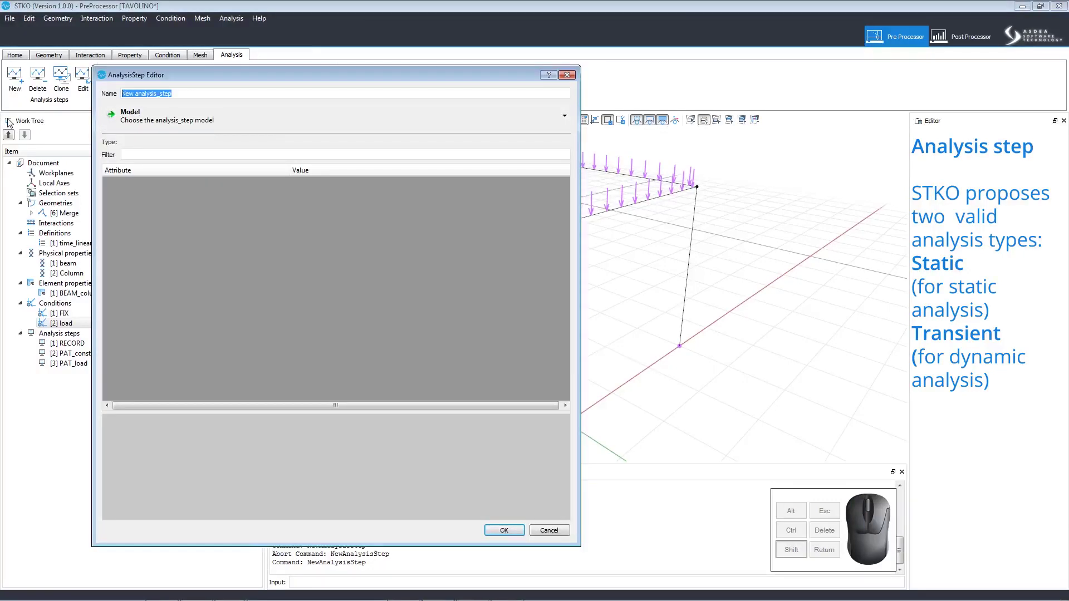
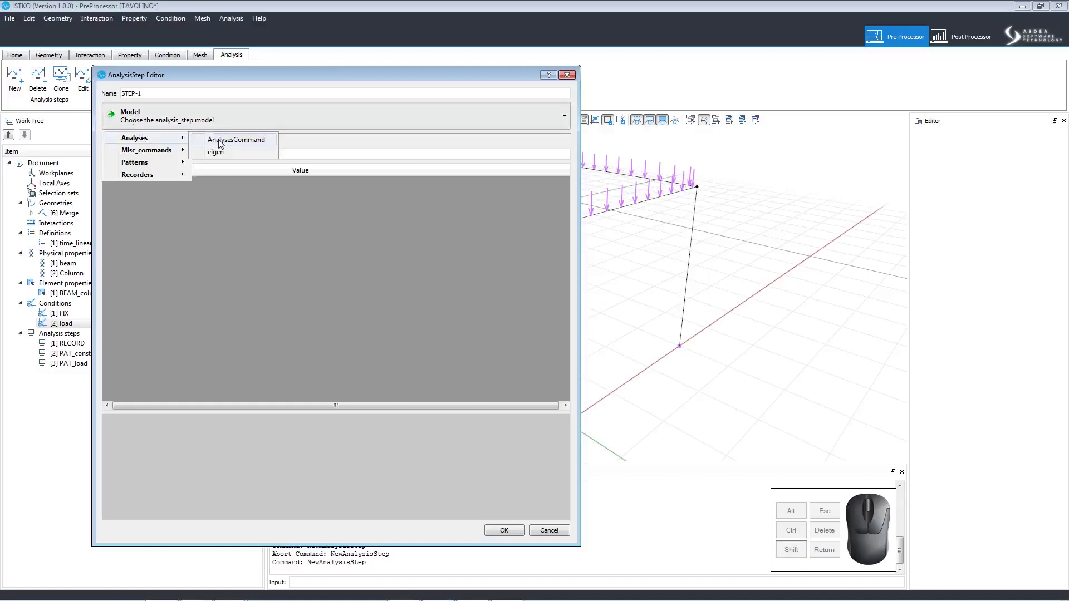
Set the analysis type to Transient with the VariableTransient option enabled.
left_click(224, 144)
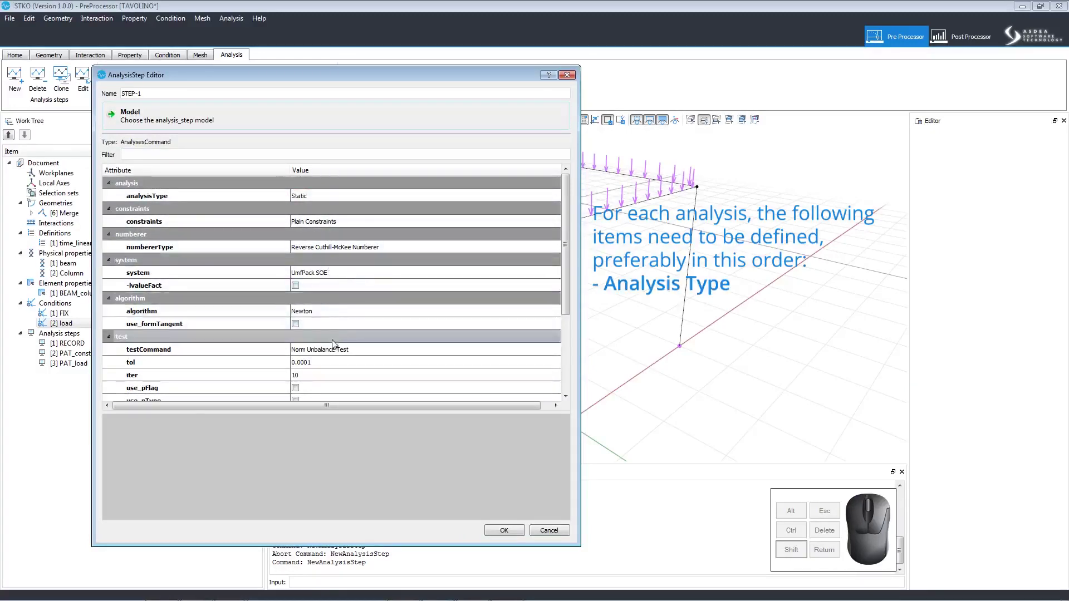
left_click_drag(571, 304, 571, 393)
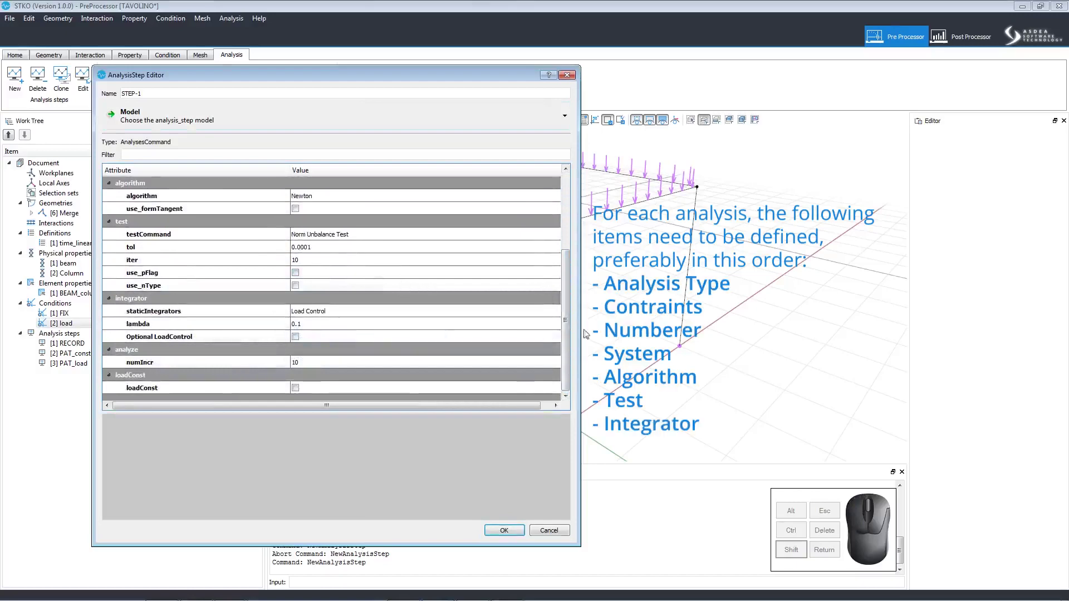
left_click(572, 346)
left_click_drag(574, 306, 572, 236)
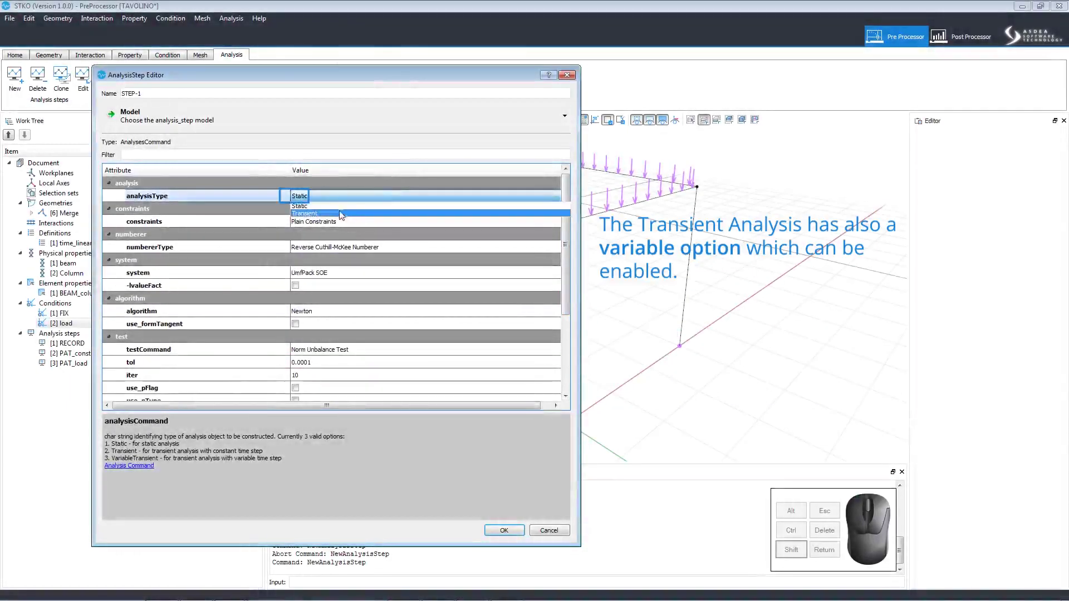
left_click(343, 217)
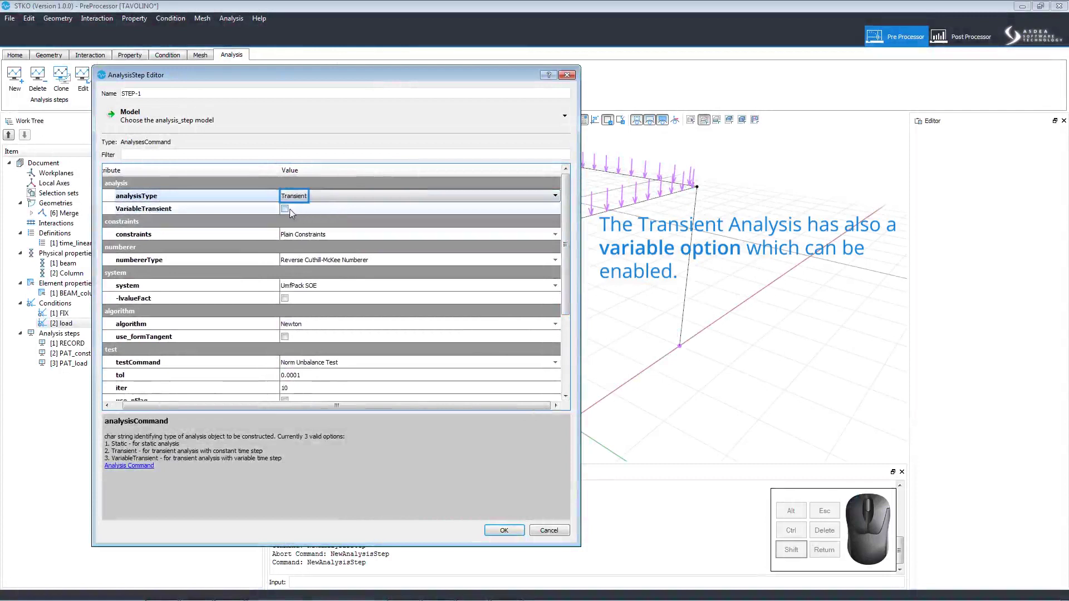
left_click(292, 209)
Keep Plain Constraints, the RCM numberer and the Newton algorithm.
left_click(318, 239)
left_click(317, 240)
left_click(321, 259)
left_click(331, 262)
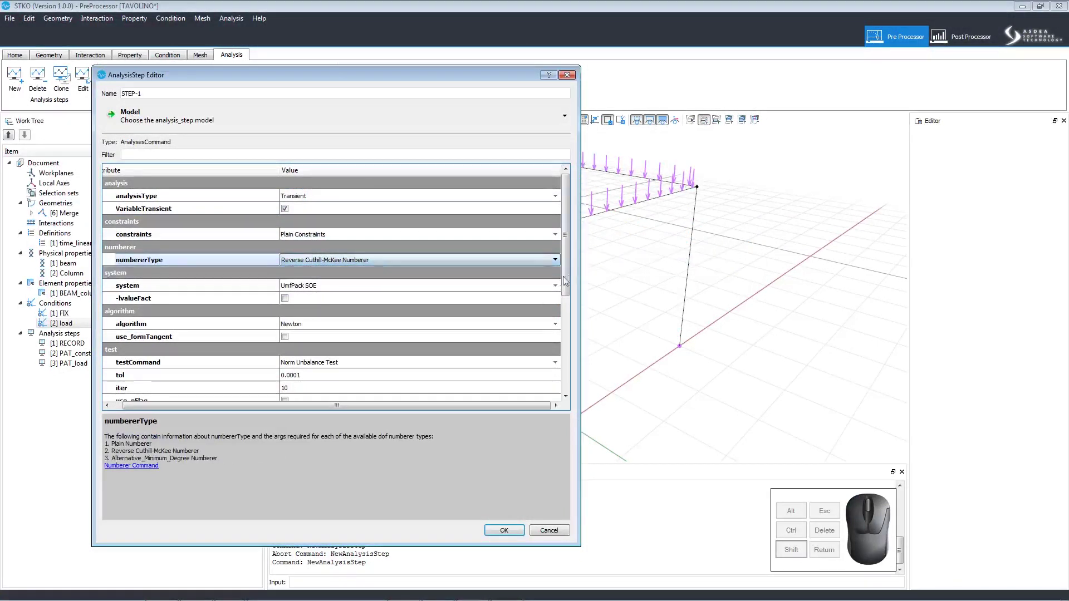
left_click_drag(572, 284, 573, 307)
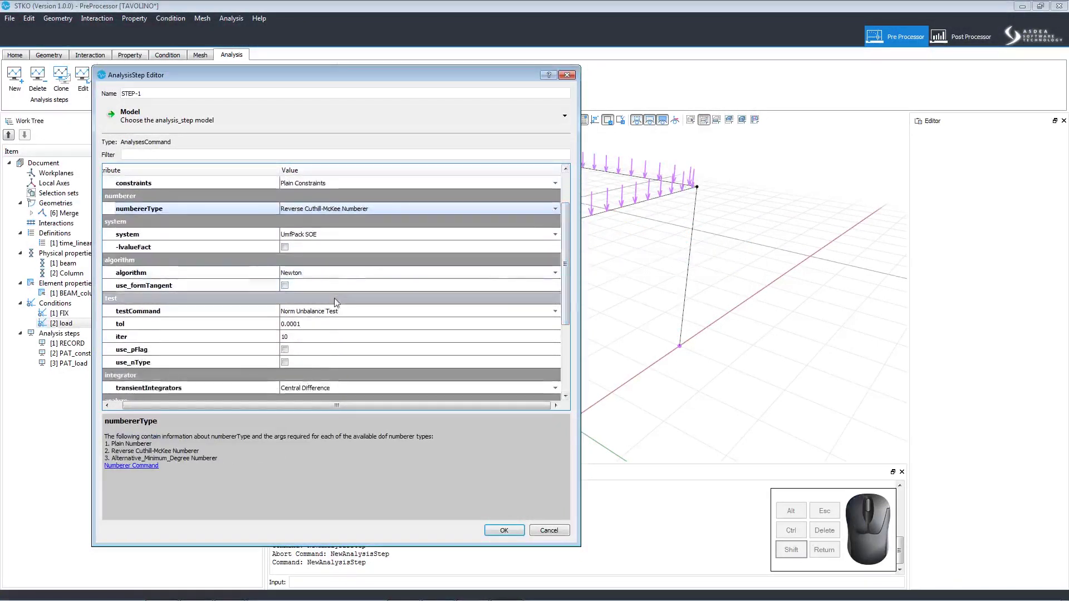
left_click(340, 276)
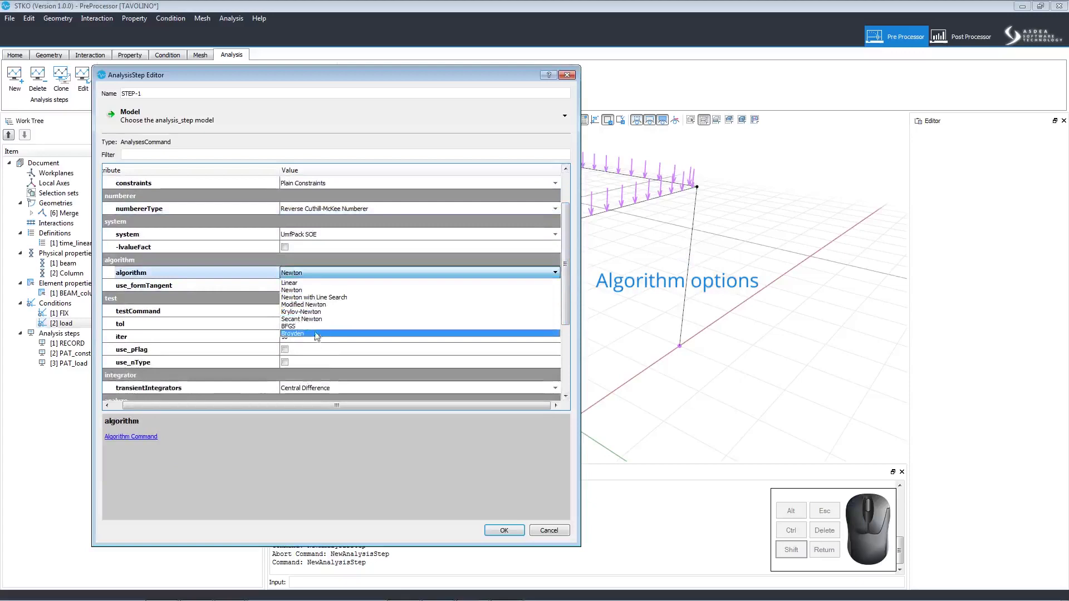
left_click(318, 274)
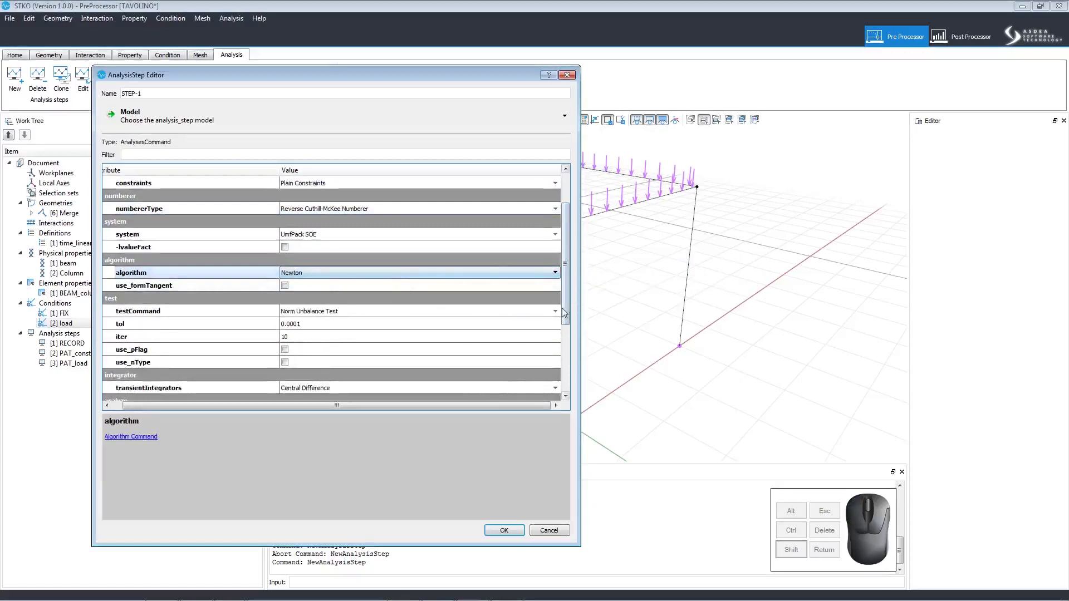
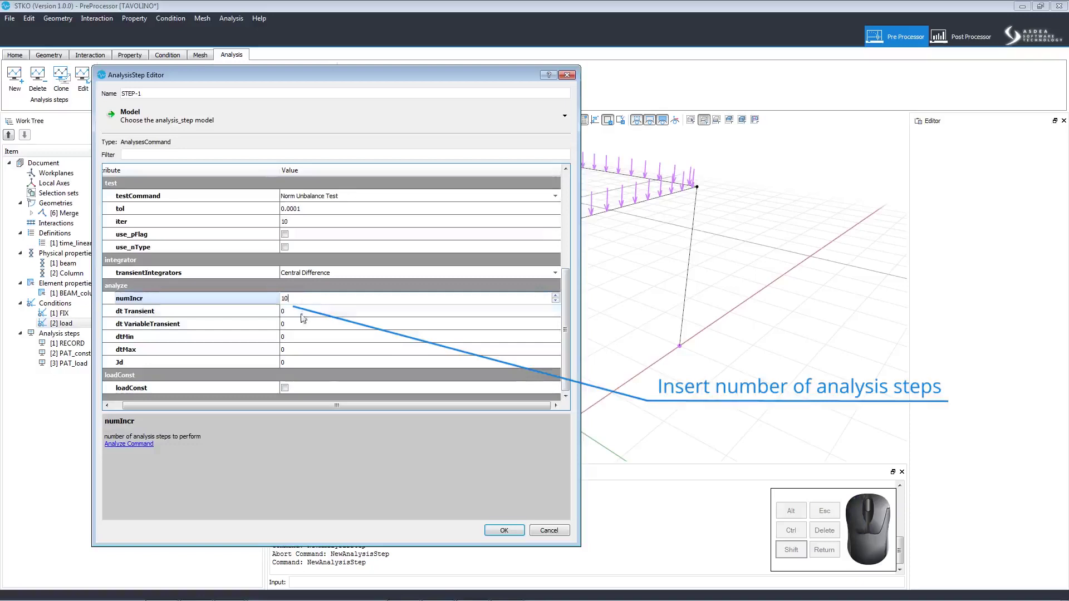
Hold loads constant after the analysis and create the STEP-1 static step with 10 increments.
left_click(347, 390)
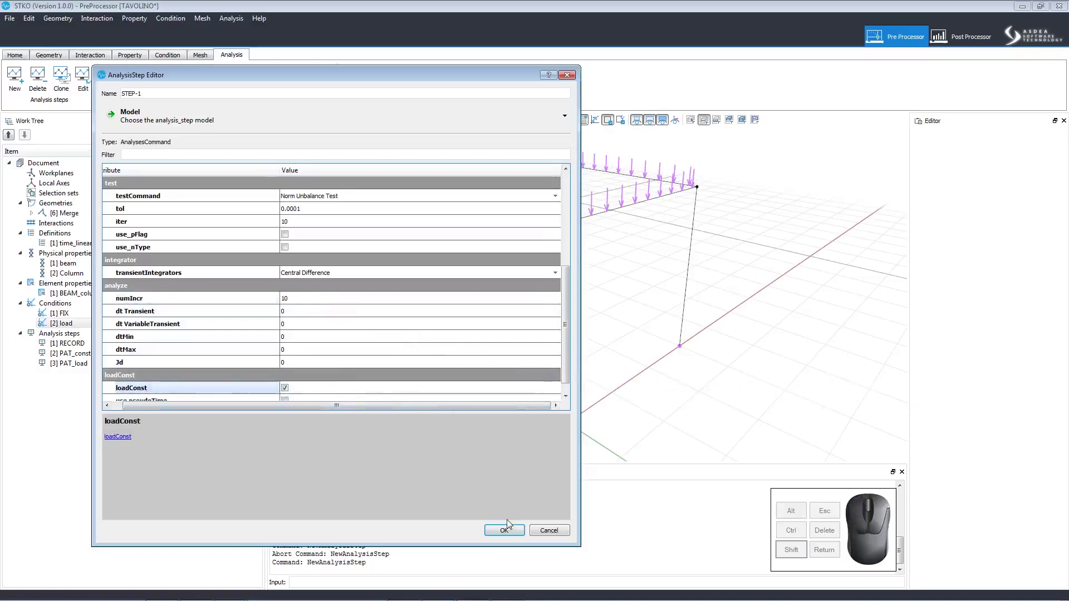
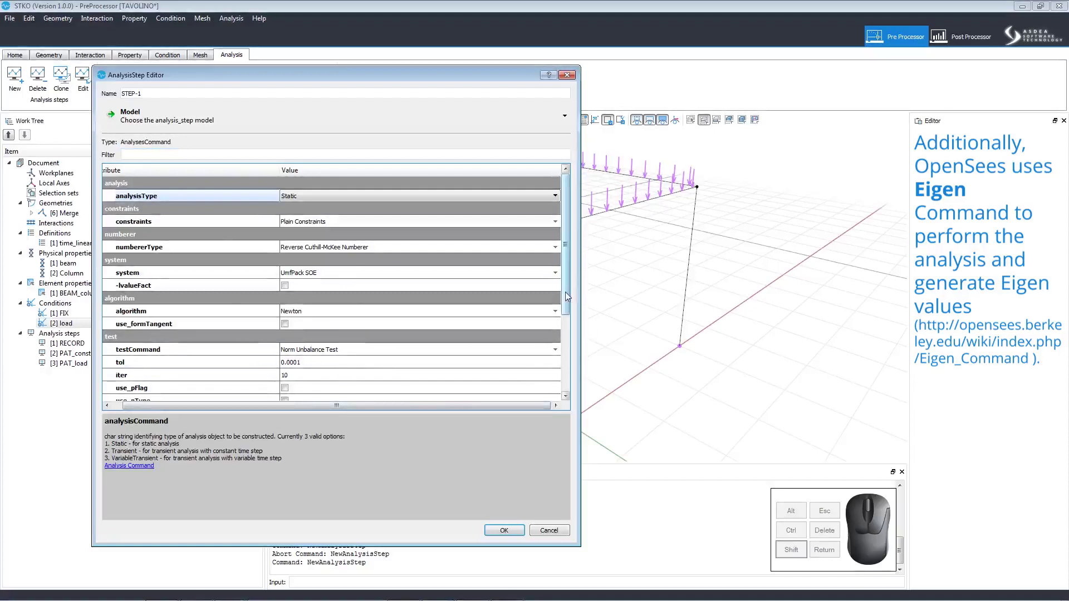
left_click_drag(566, 292, 556, 434)
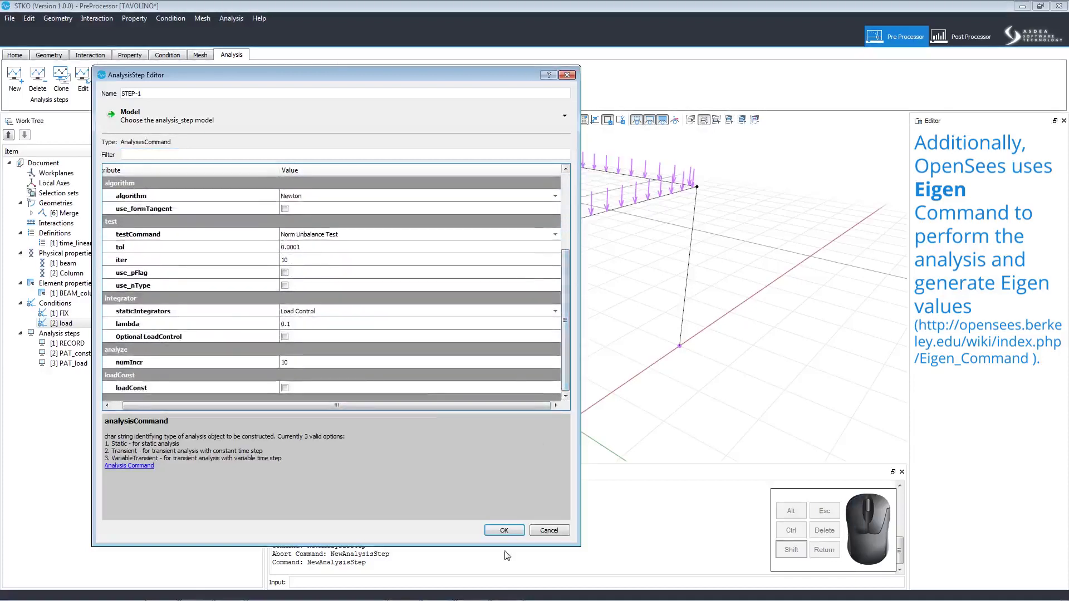
left_click(511, 535)
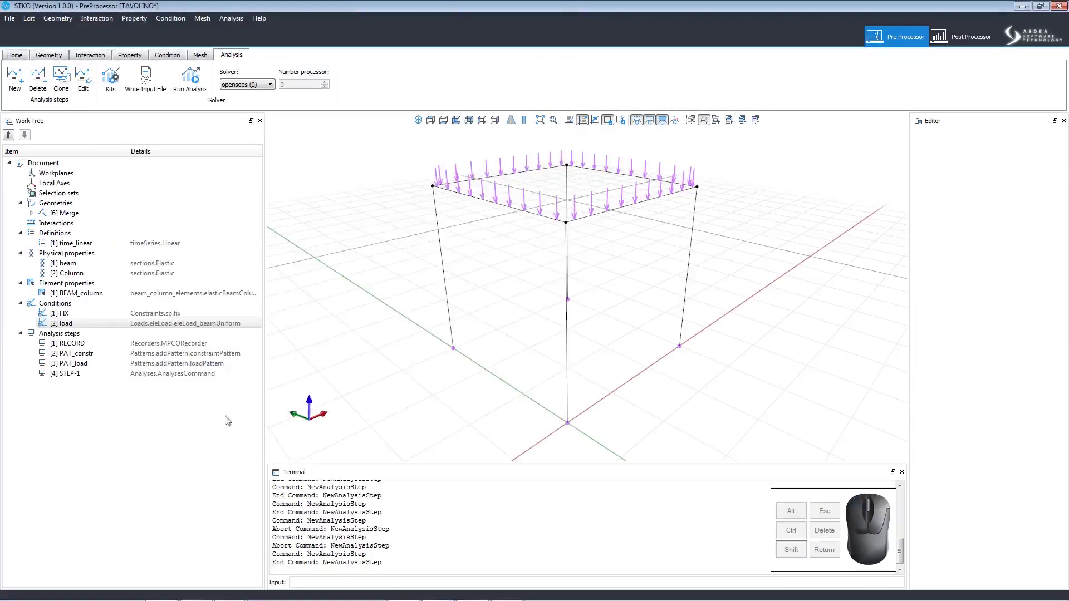